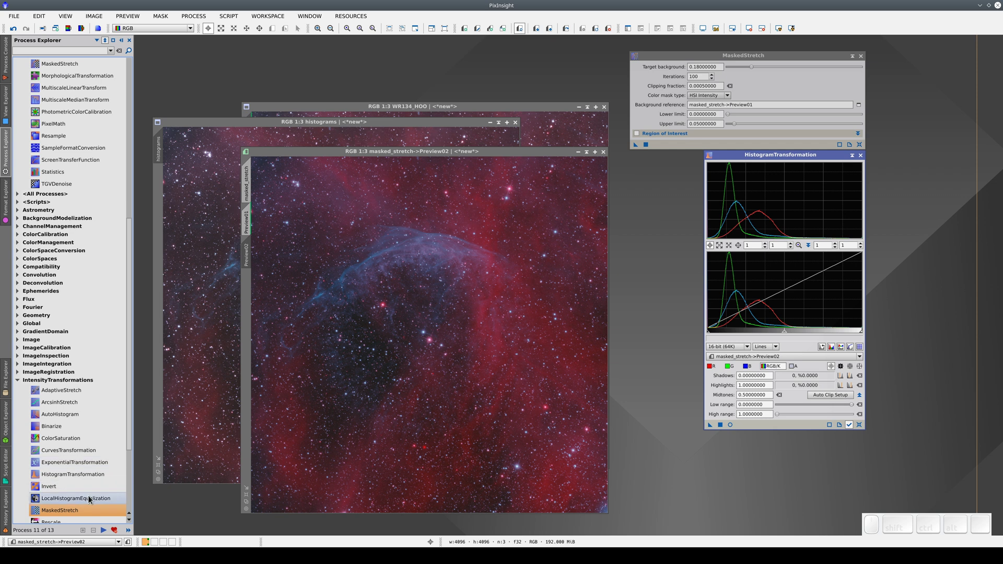
# Bring up LocalHistogramEqualization with defaults (kernel radius 64, contrast limit 2.0) and hide Process Explorer.
pyautogui.click(95, 499)
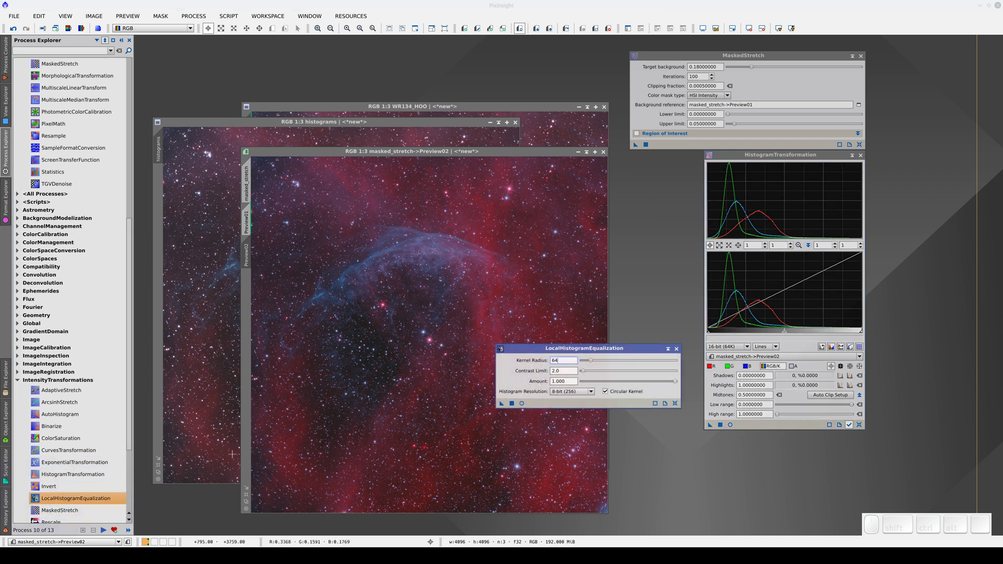
pyautogui.click(586, 354)
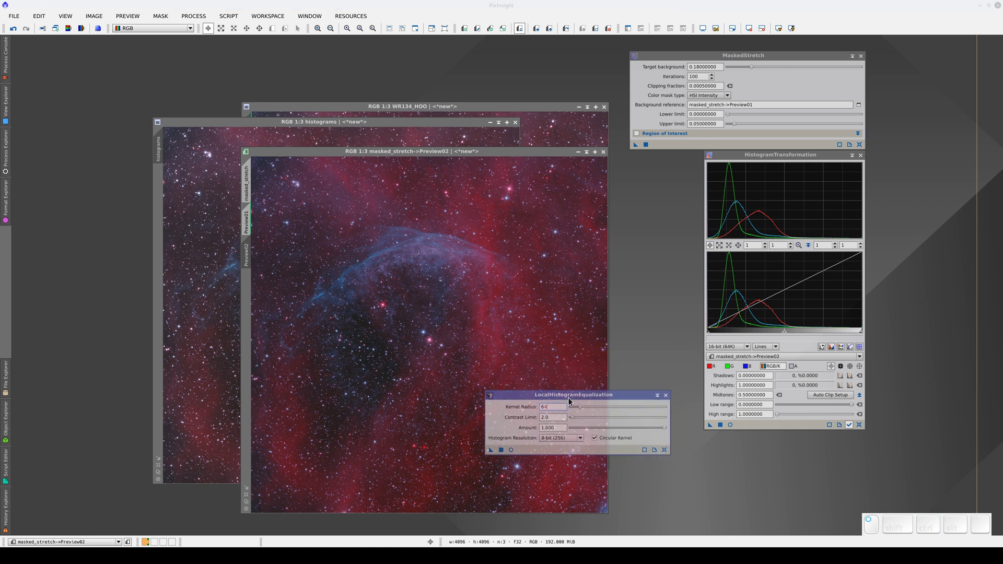
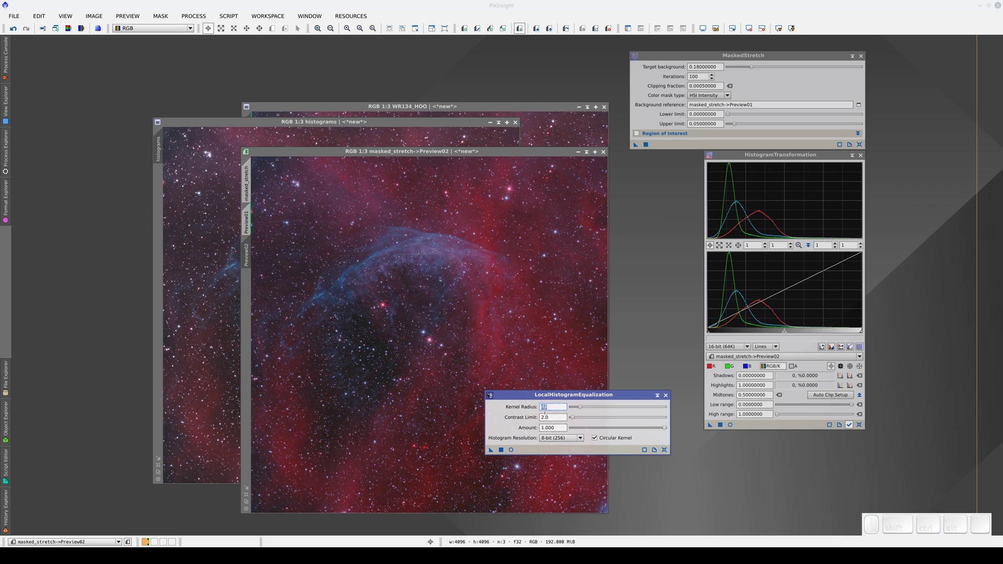
# With a live preview running, set kernel radius 202, amount 0.150 and contrast limit 9.0.
pyautogui.click(519, 451)
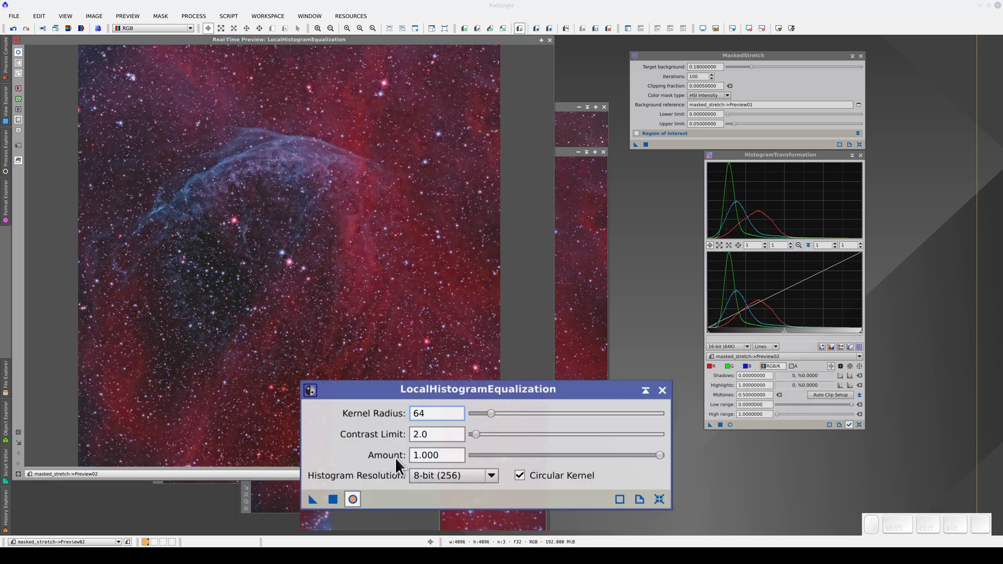
pyautogui.moveTo(498, 421); pyautogui.dragTo(493, 449)
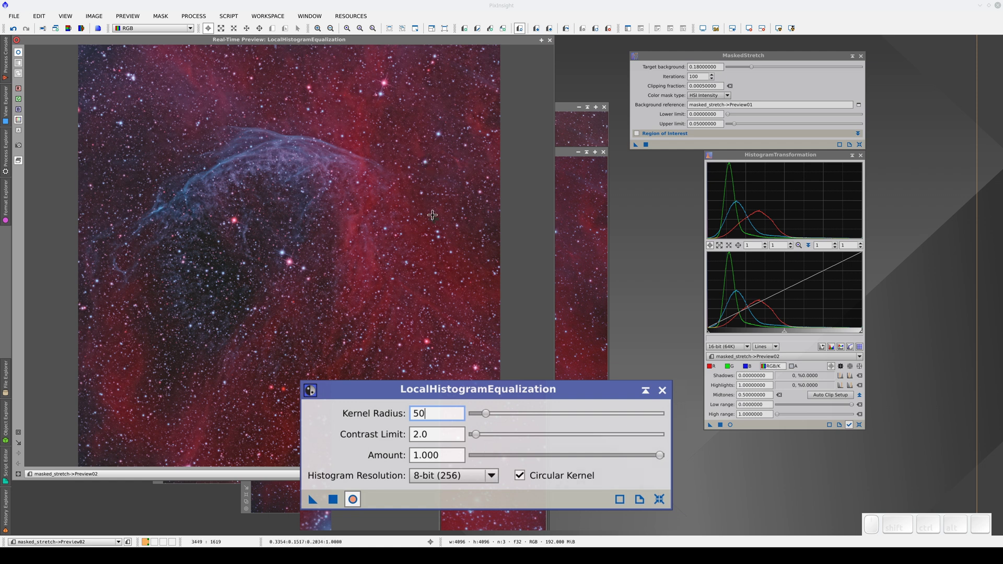
pyautogui.moveTo(495, 423); pyautogui.dragTo(551, 435)
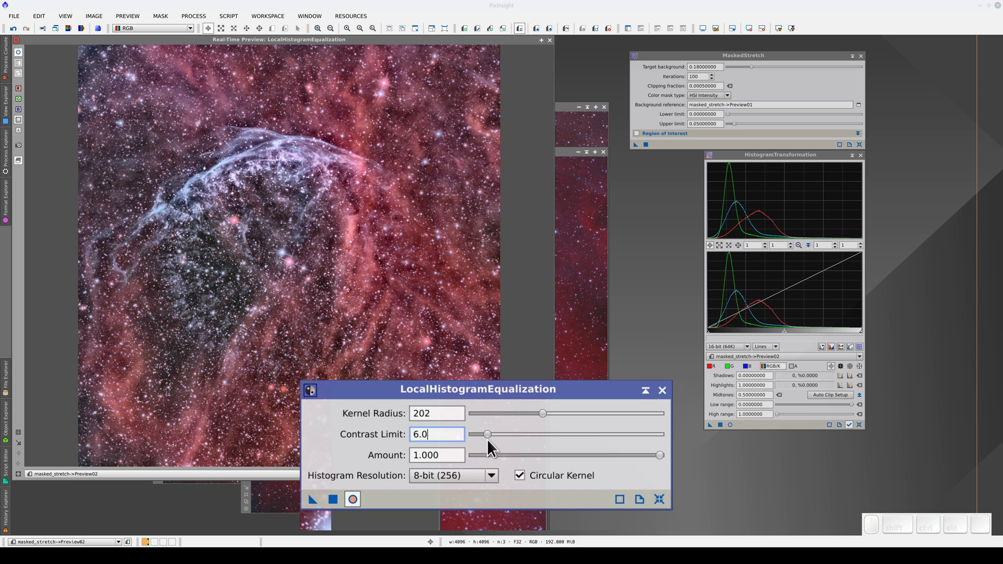
pyautogui.click(498, 444)
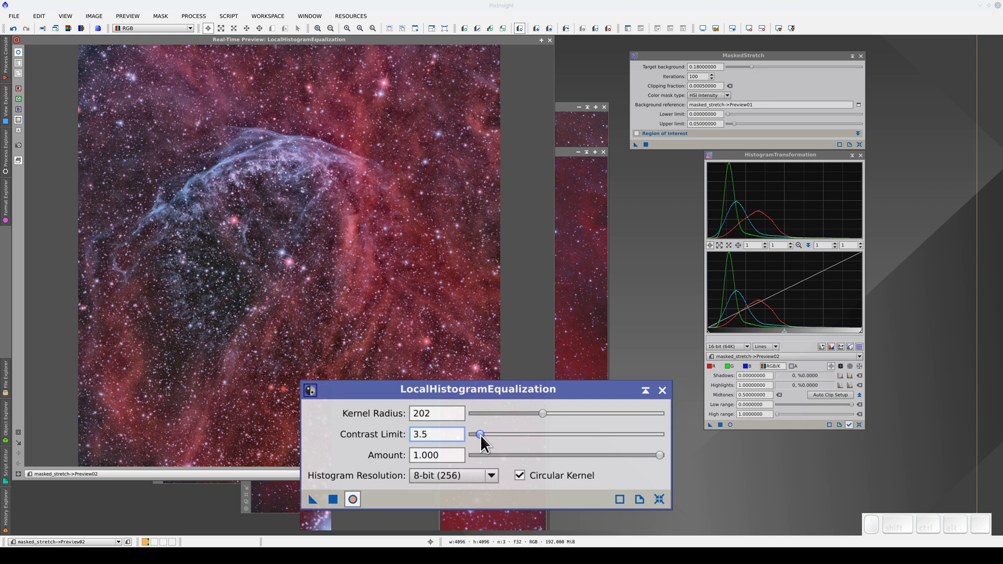
pyautogui.moveTo(670, 464); pyautogui.dragTo(512, 471)
pyautogui.moveTo(492, 444); pyautogui.dragTo(503, 443)
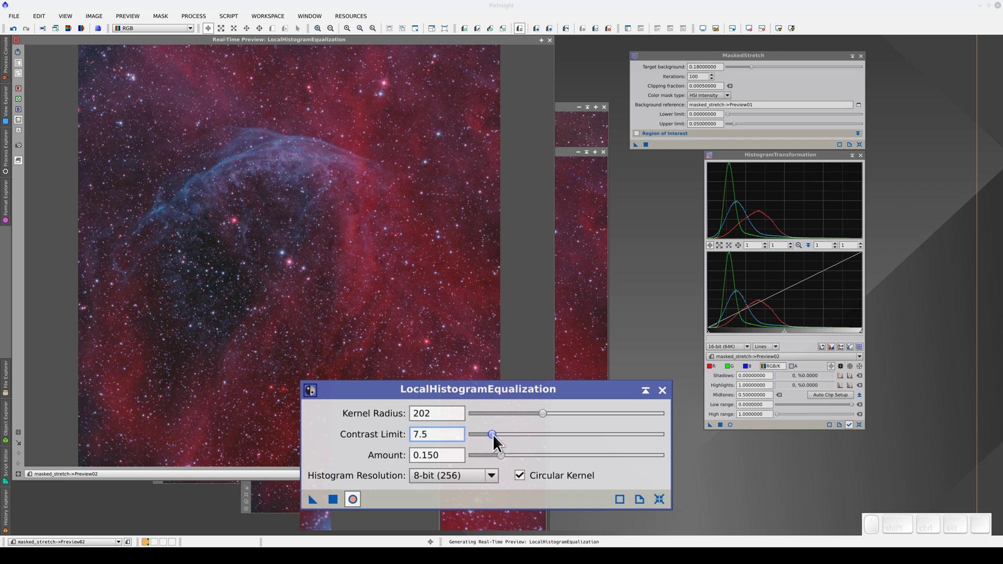
pyautogui.moveTo(503, 443); pyautogui.dragTo(515, 443)
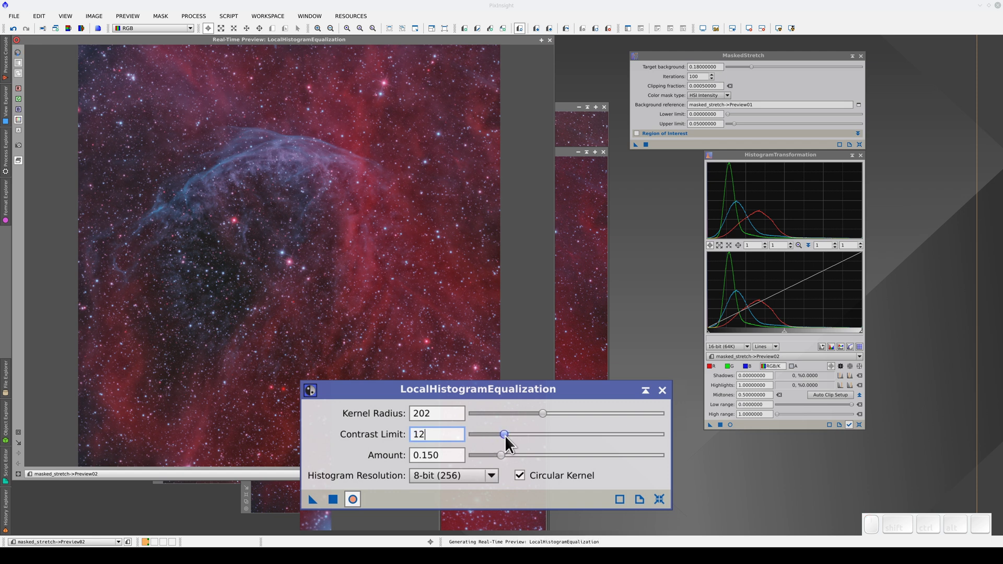
pyautogui.click(510, 446)
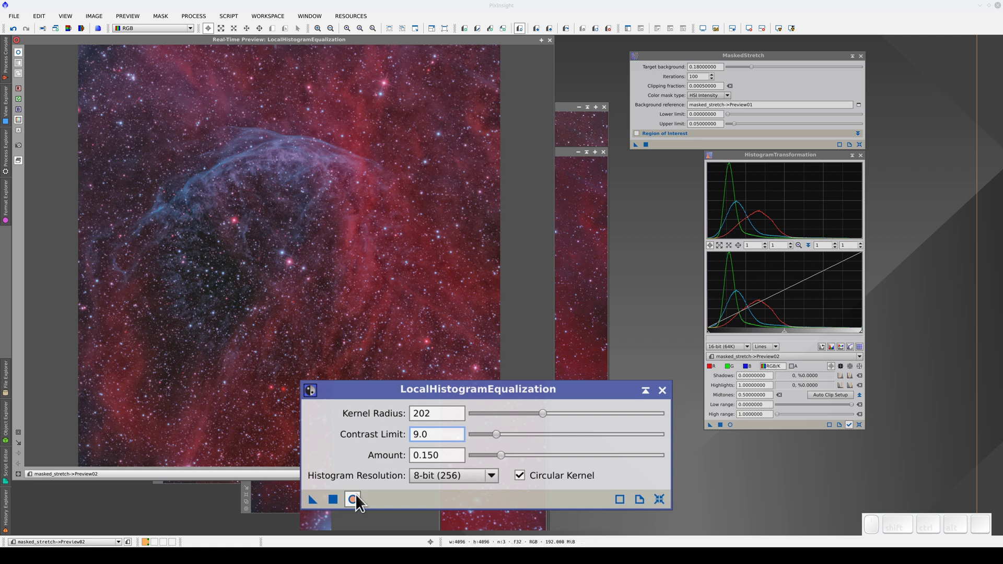
# Refresh the real-time preview repeatedly to judge the nebula with the new settings.
pyautogui.click(360, 507)
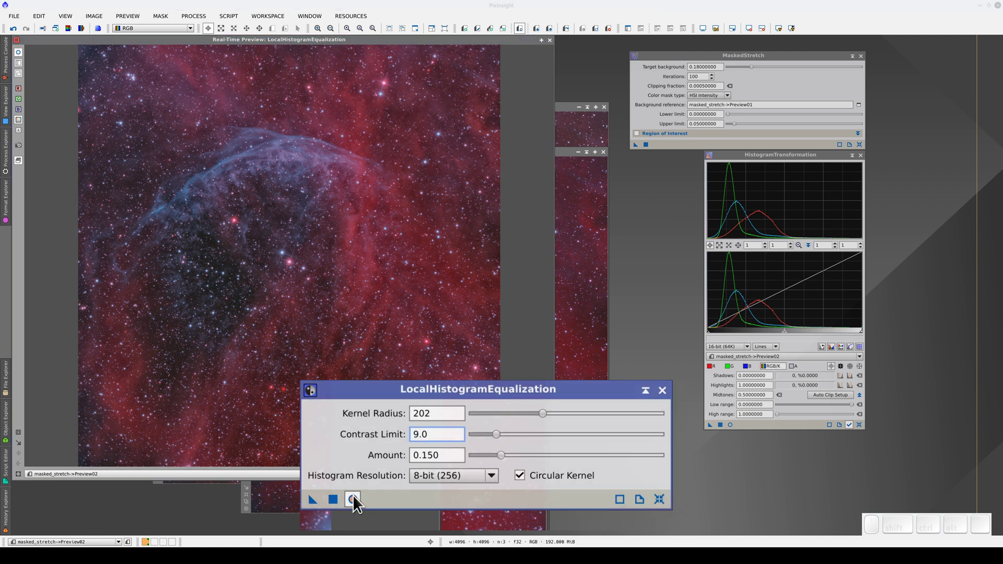
pyautogui.click(360, 507)
pyautogui.click(361, 507)
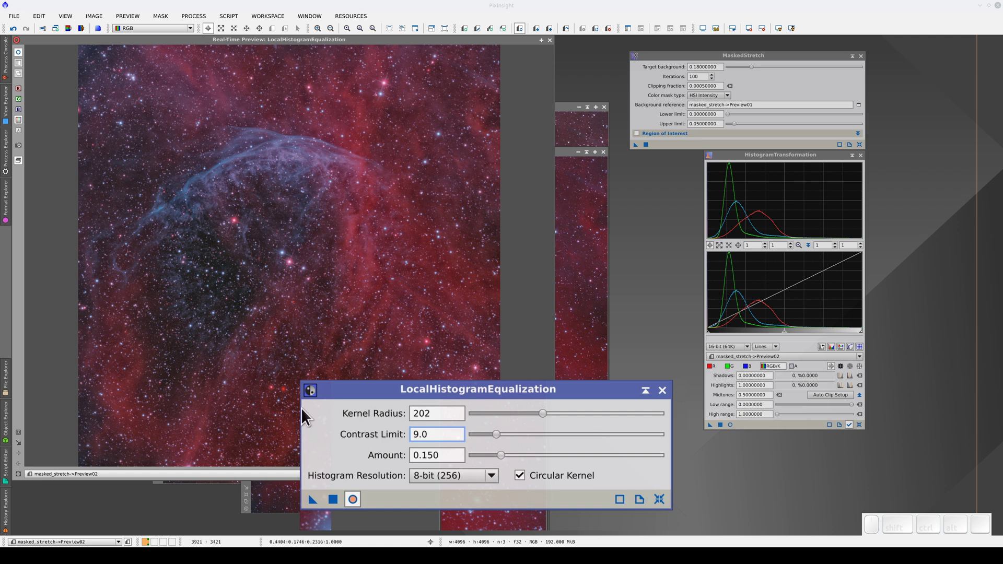
pyautogui.click(353, 501)
pyautogui.click(354, 501)
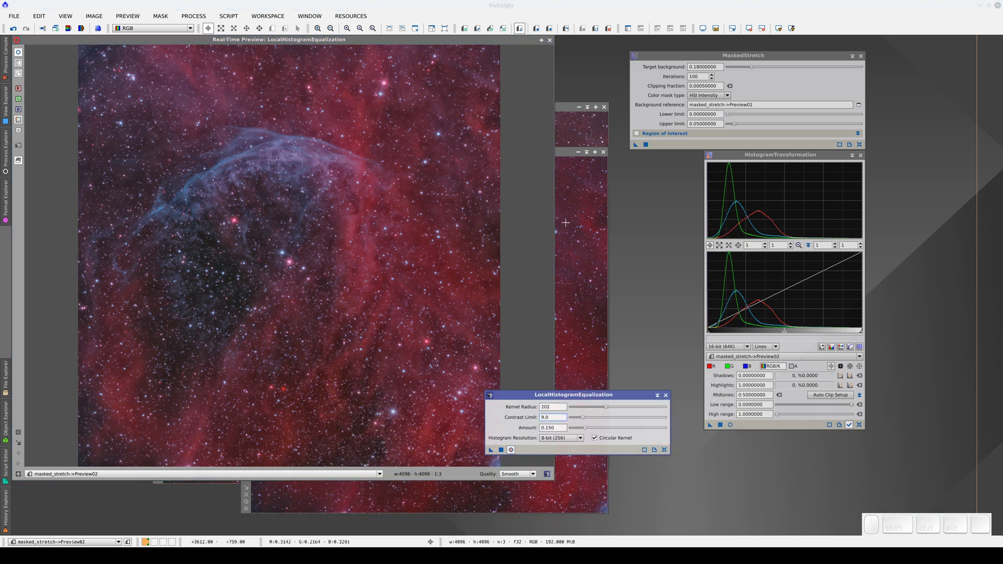
# Close the live preview and apply the tuned equalization to the full masked_stretch image.
pyautogui.click(558, 44)
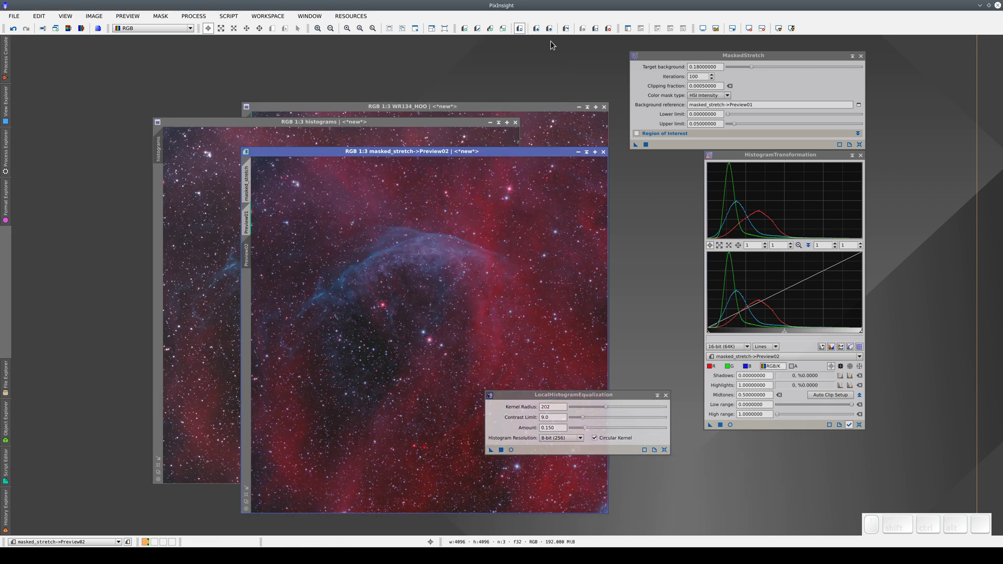
pyautogui.moveTo(498, 452); pyautogui.dragTo(428, 310)
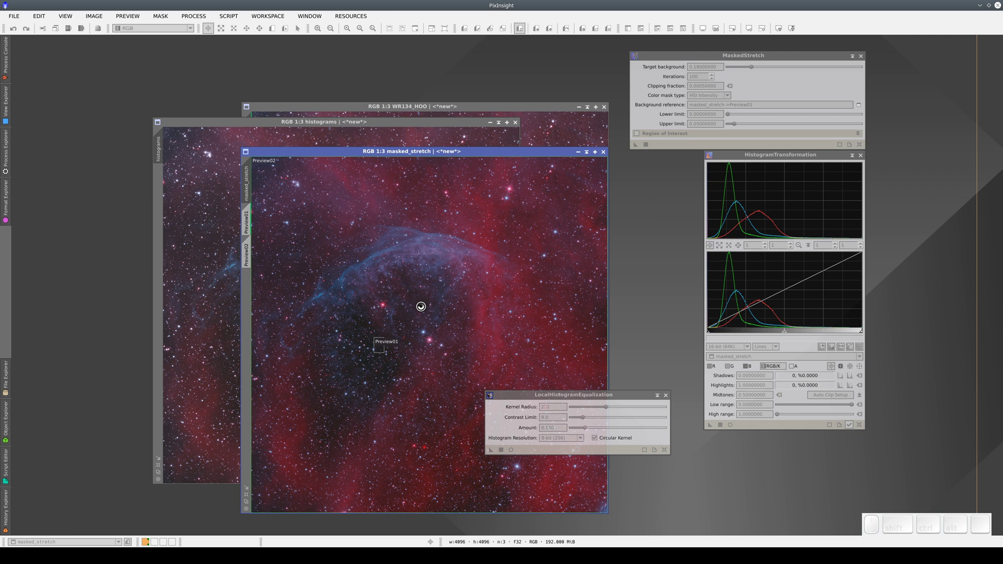
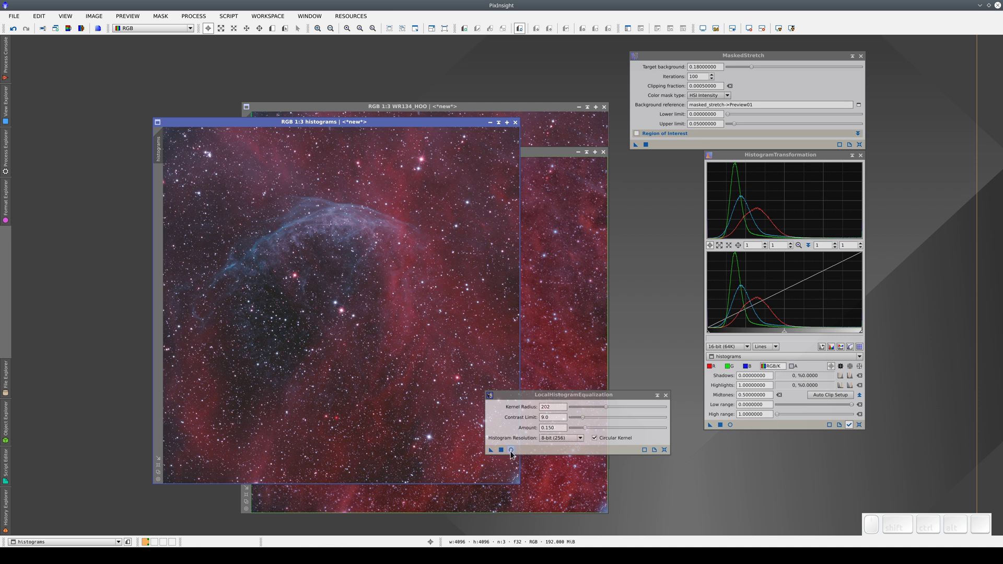
# Preview the histograms image, lower contrast limit to 6.0, apply the equalization to it and close the dialog.
pyautogui.click(518, 454)
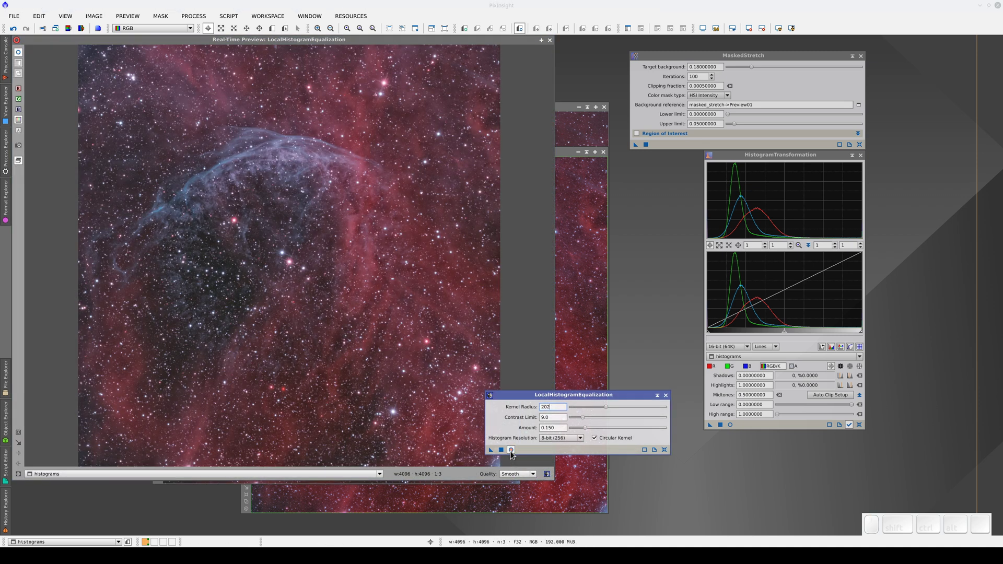
pyautogui.click(591, 422)
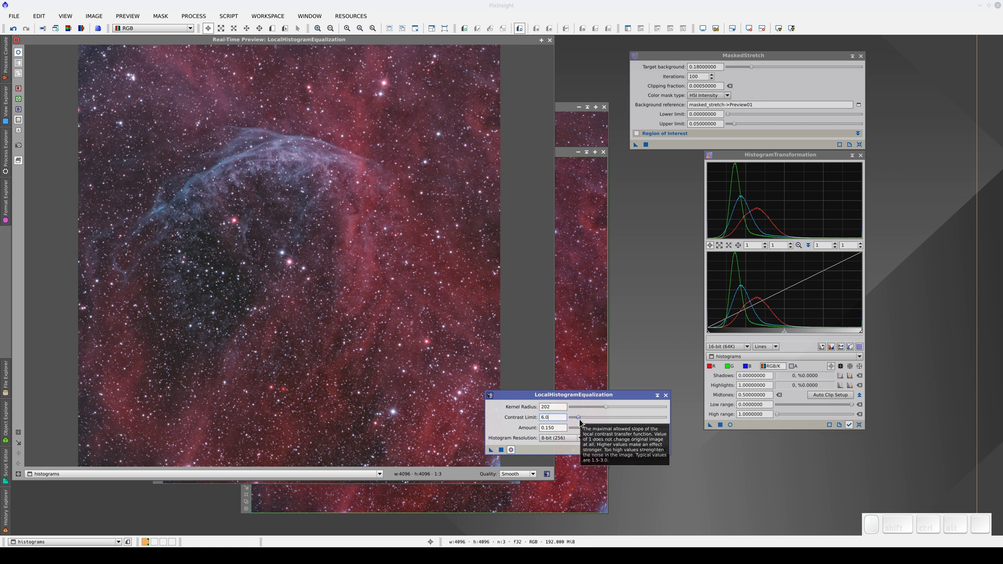
pyautogui.click(557, 42)
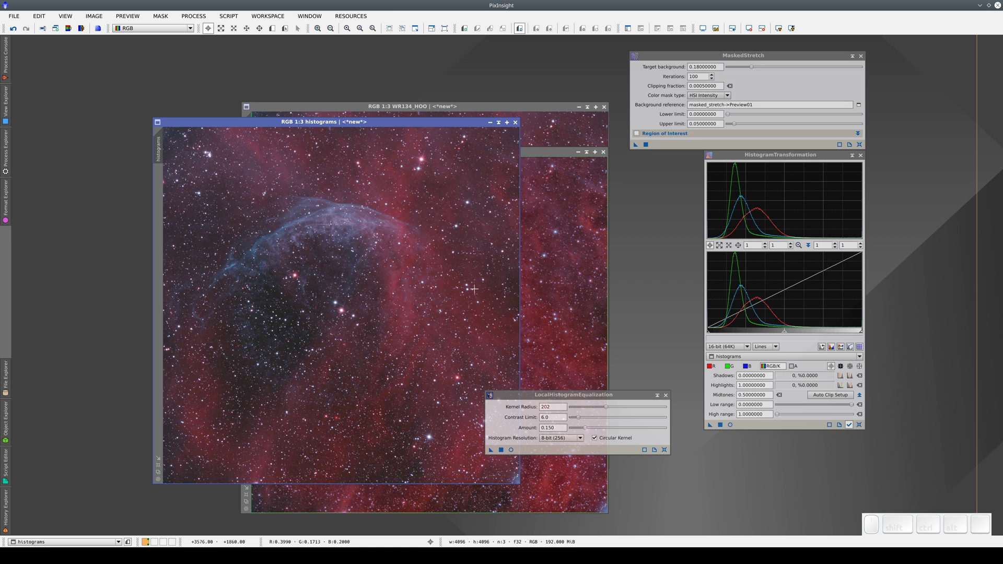
pyautogui.click(508, 452)
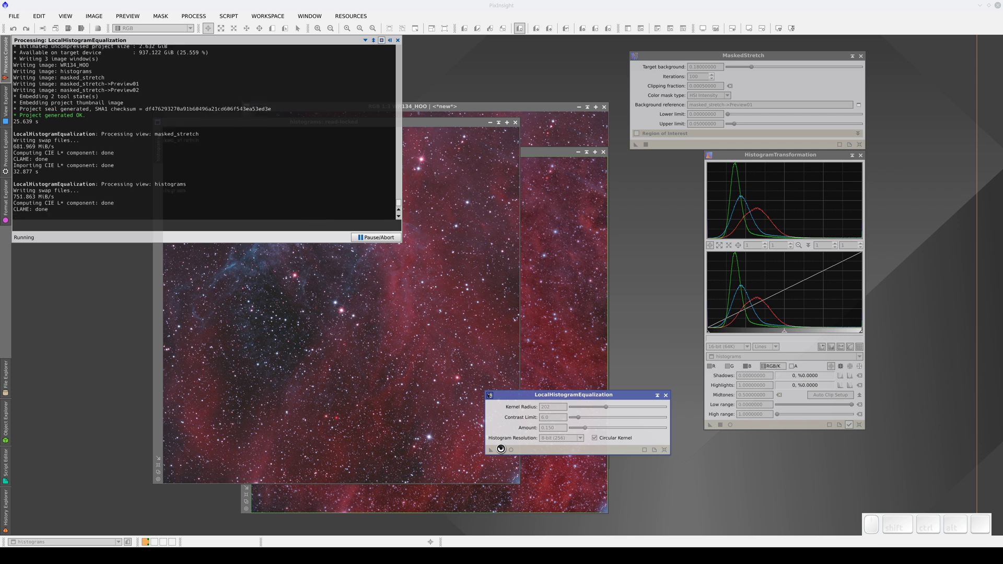
pyautogui.click(673, 397)
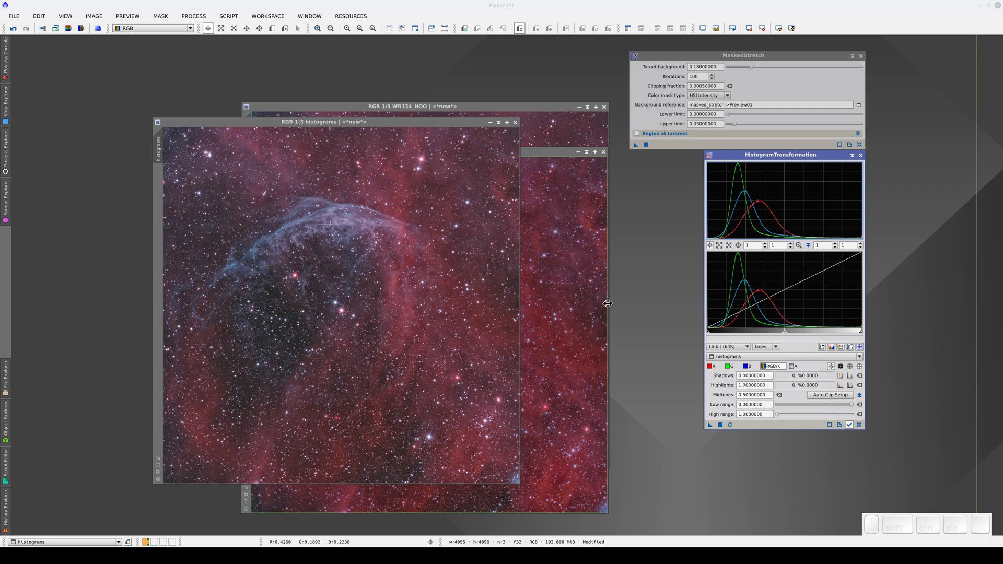
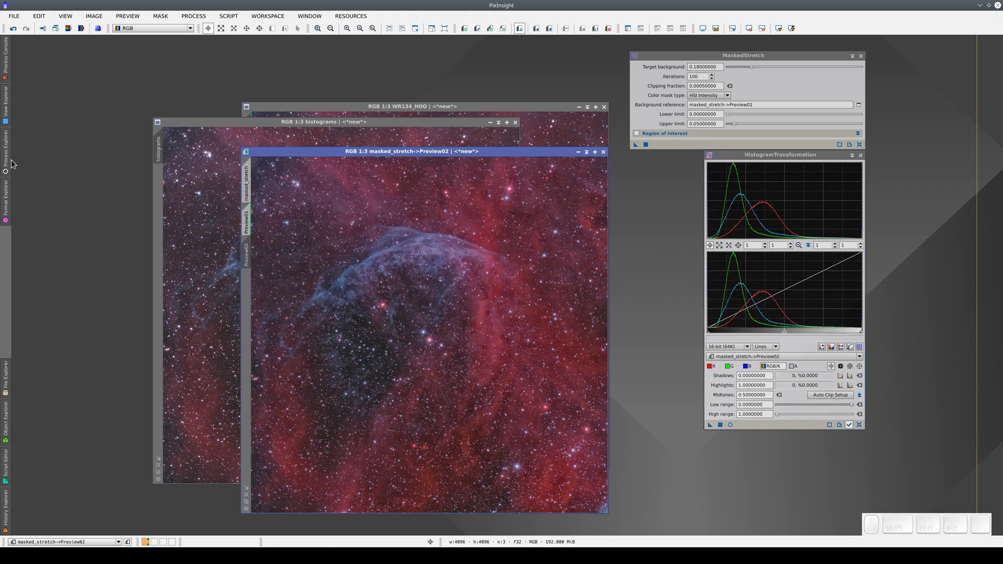
# Write the histograms image into masked_stretch Preview02 via PixelMath and maximize the preview.
pyautogui.click(64, 124)
pyautogui.moveTo(703, 419); pyautogui.dragTo(505, 339)
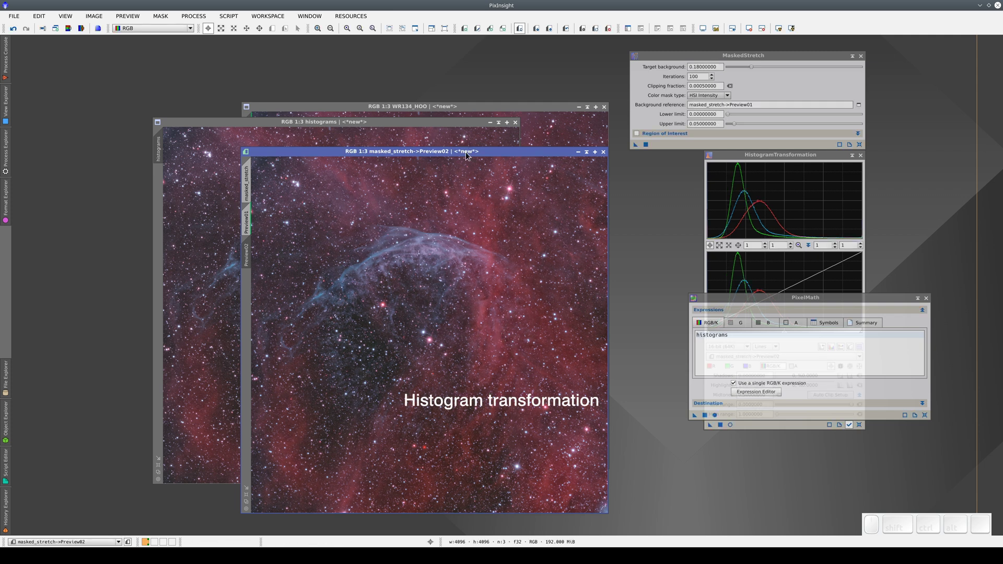
pyautogui.click(473, 155)
# Blink between the masked stretch and histogram transformation versions with repeated undo/redo.
pyautogui.press('ctrl+shift+z')
pyautogui.press('ctrl+shift+z')
pyautogui.press('ctrl+shift+z')
pyautogui.press('ctrl+shift+z')
pyautogui.press('ctrl+shift+z')
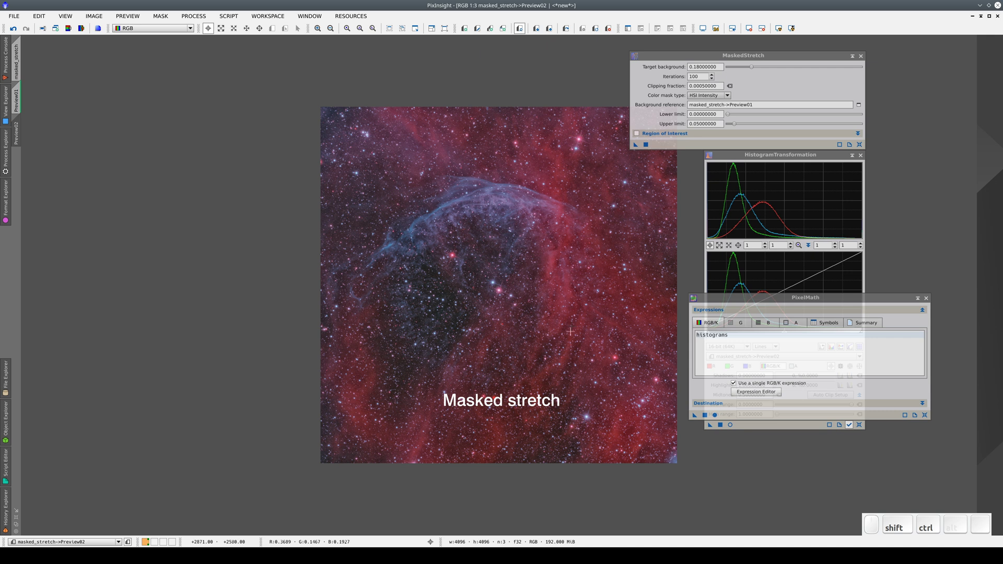
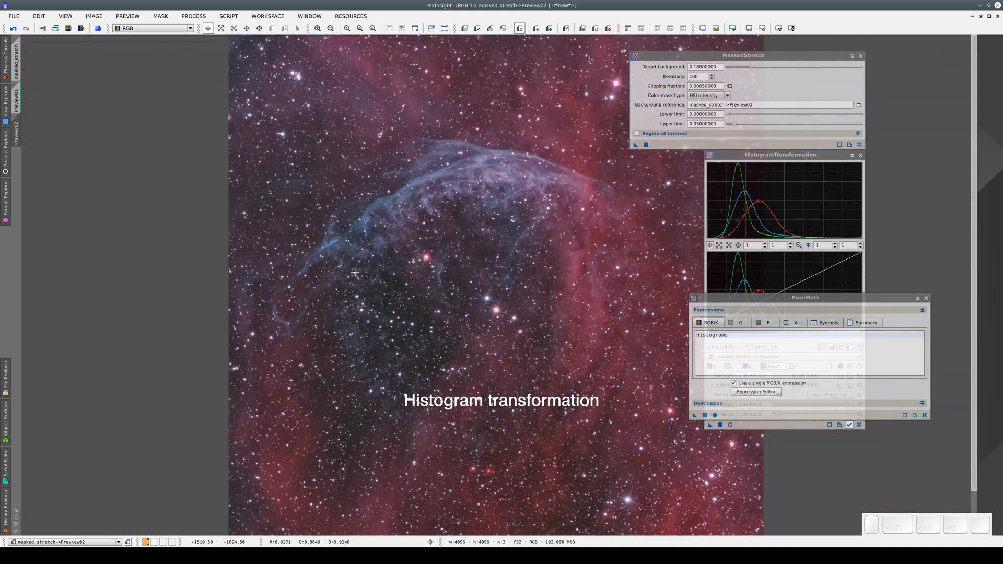
pyautogui.scroll(3)
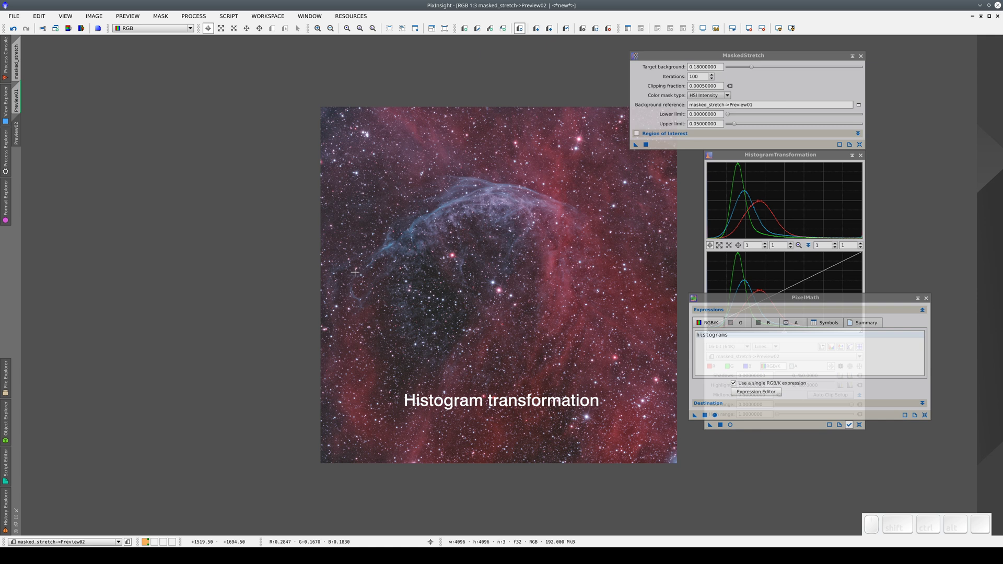
pyautogui.press('ctrl+shift+z')
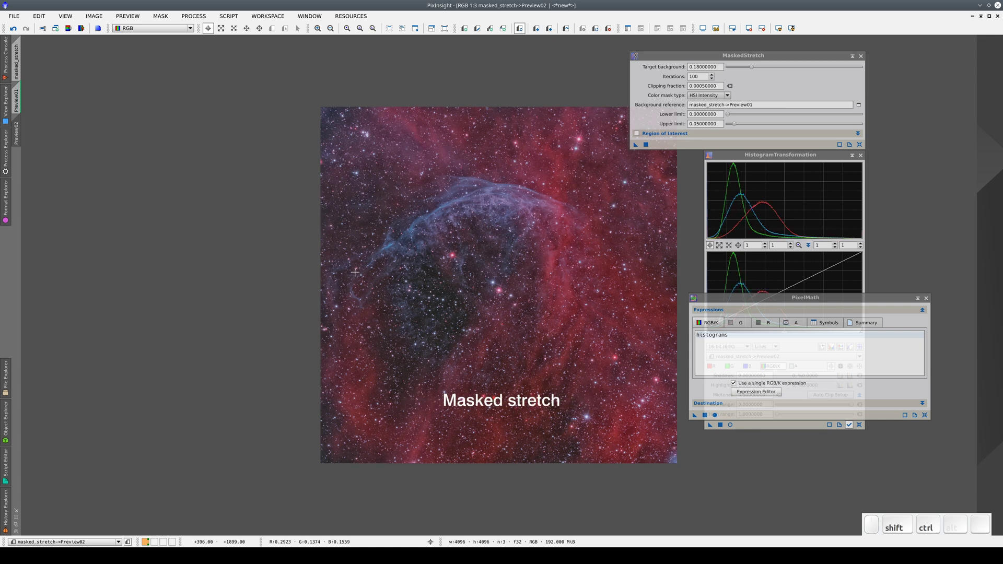